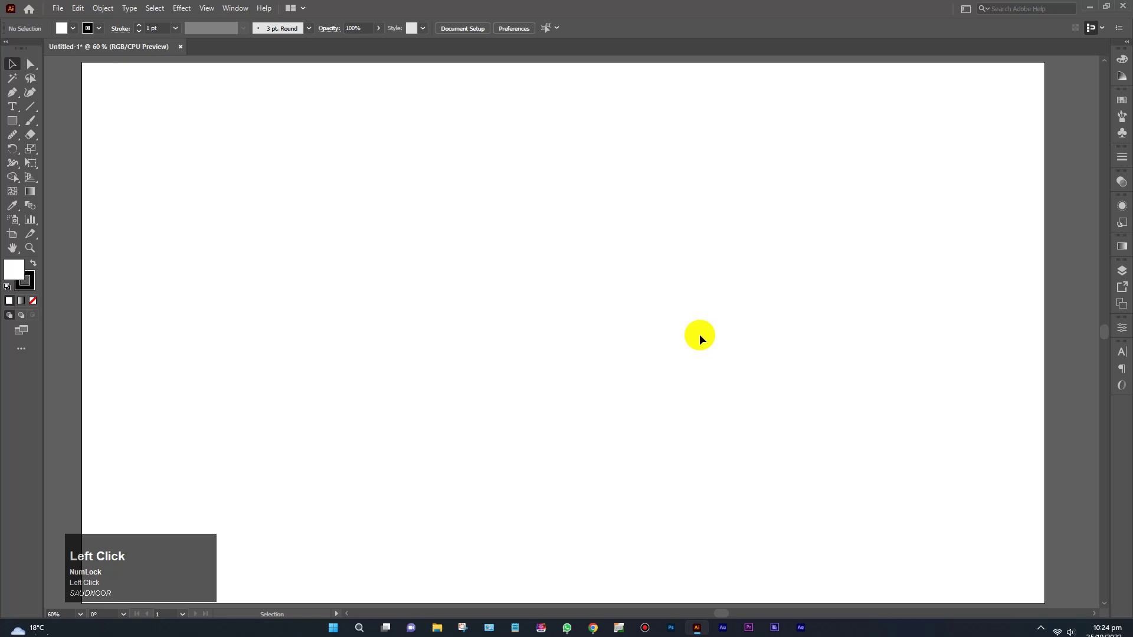
Reset to default fill/stroke and switch to the Ellipse Tool for drawing the circles.
left_click_drag(191, 556, 601, 350)
key("d")
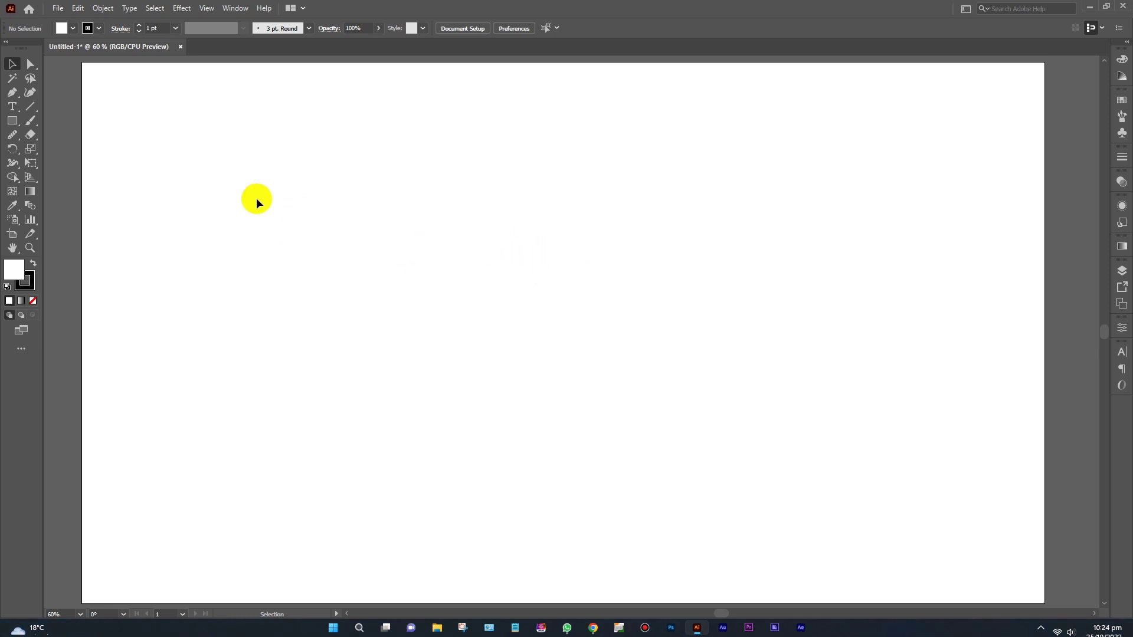
right_click(25, 128)
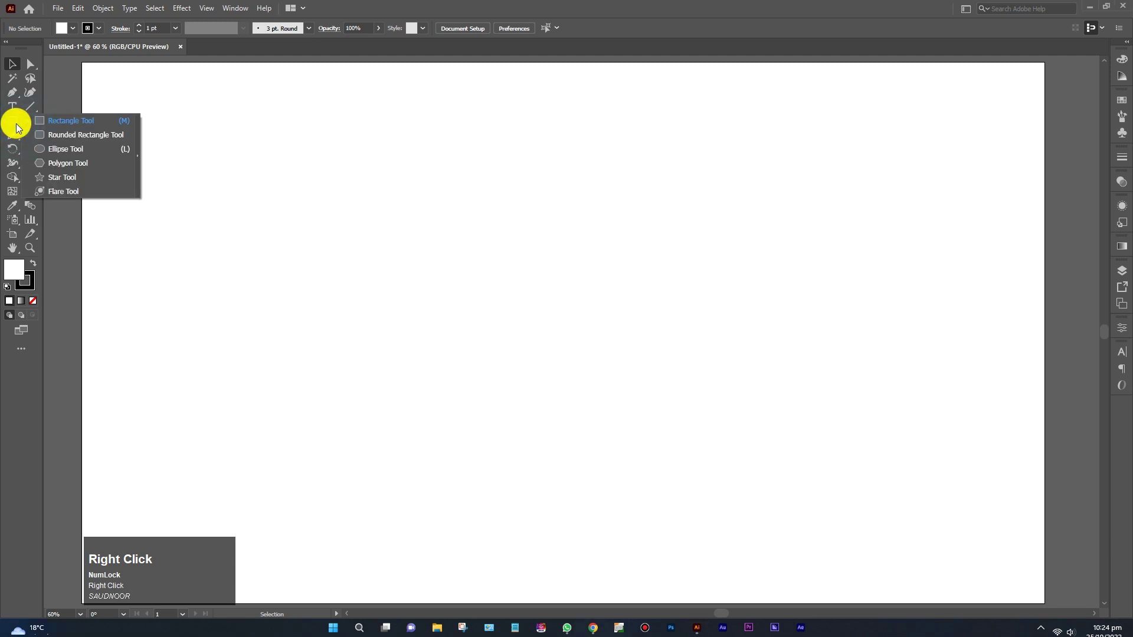
left_click(53, 156)
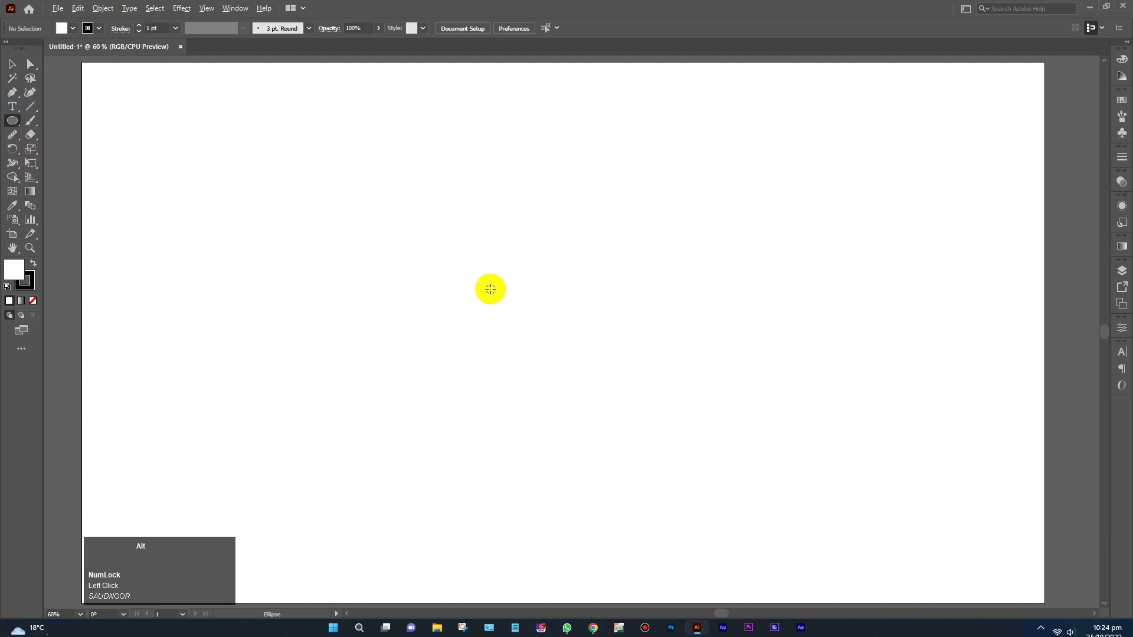
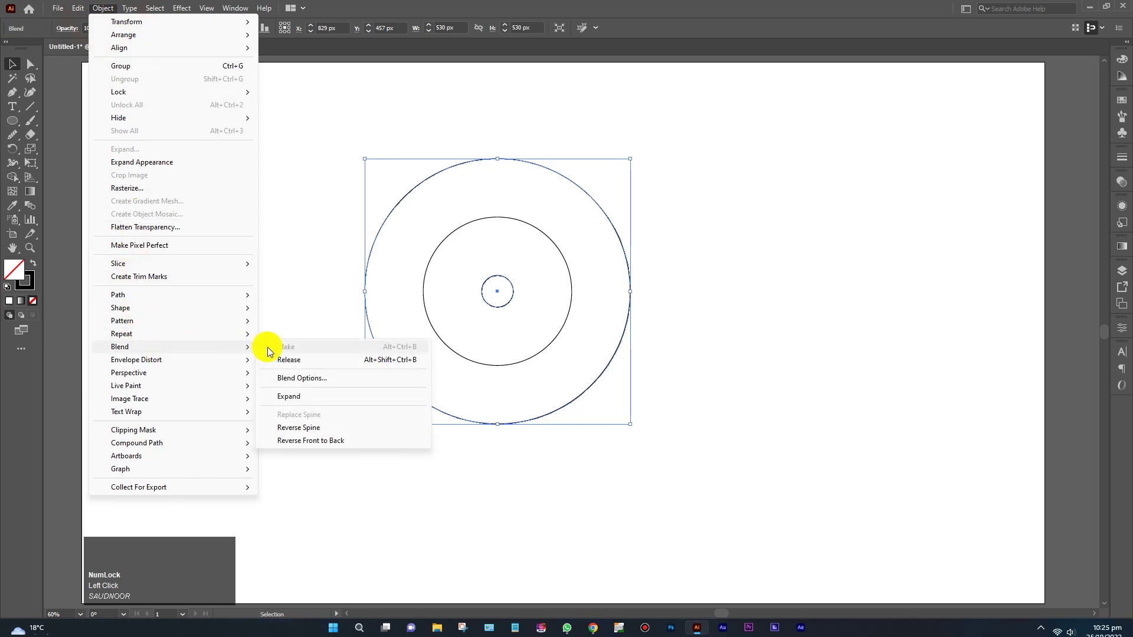
Set the blend spacing to Specified Steps with 8 steps to preview evenly spaced rings.
left_click(311, 387)
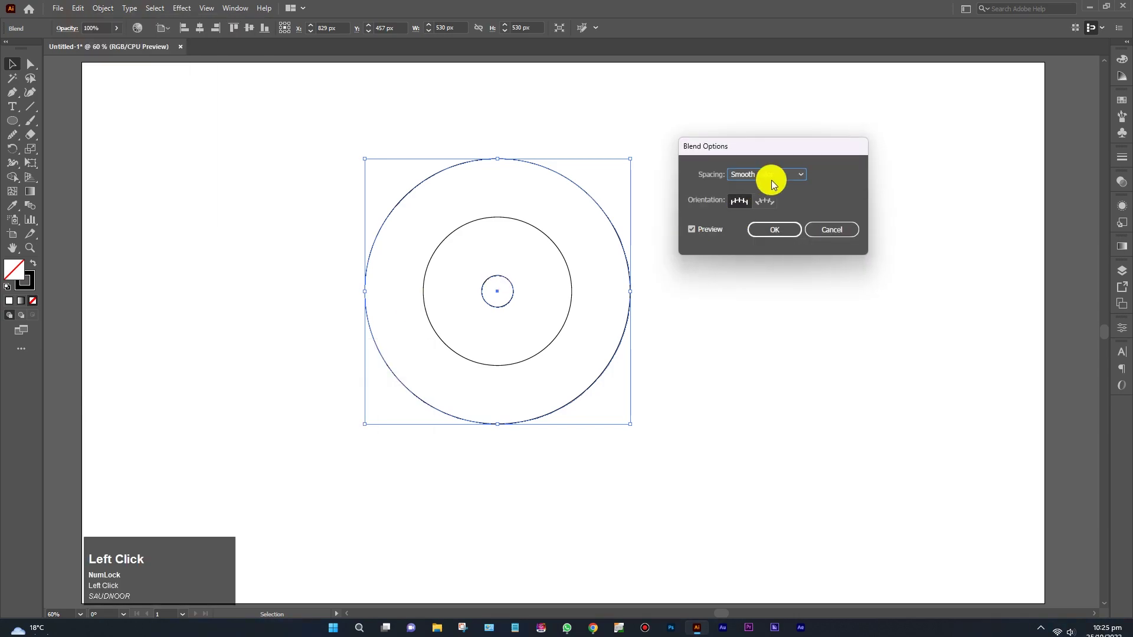
left_click(770, 151)
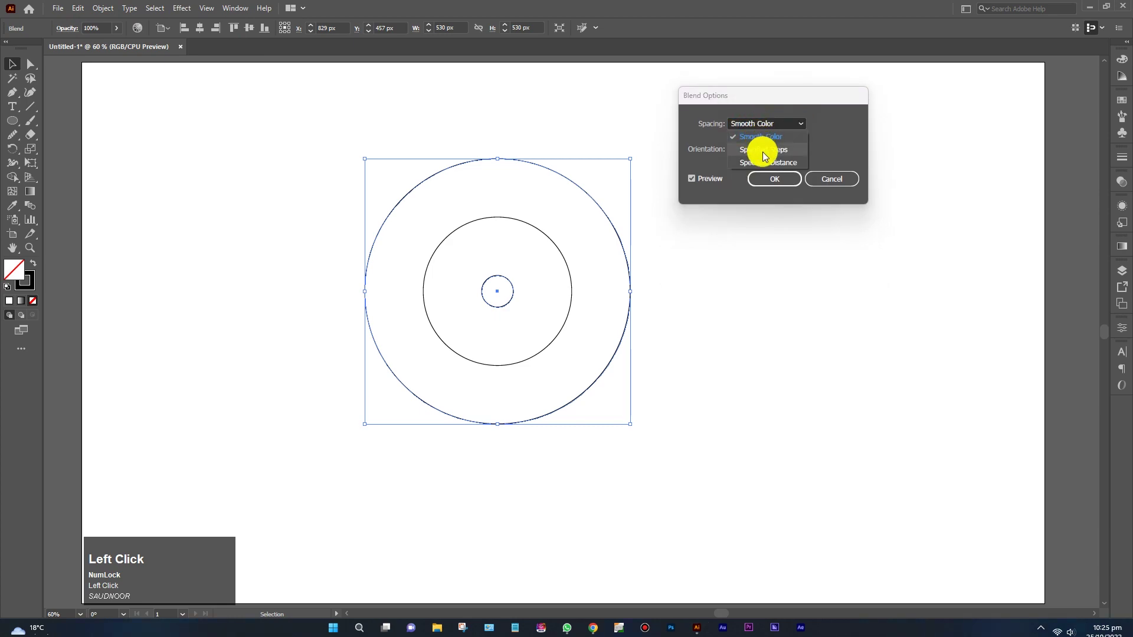
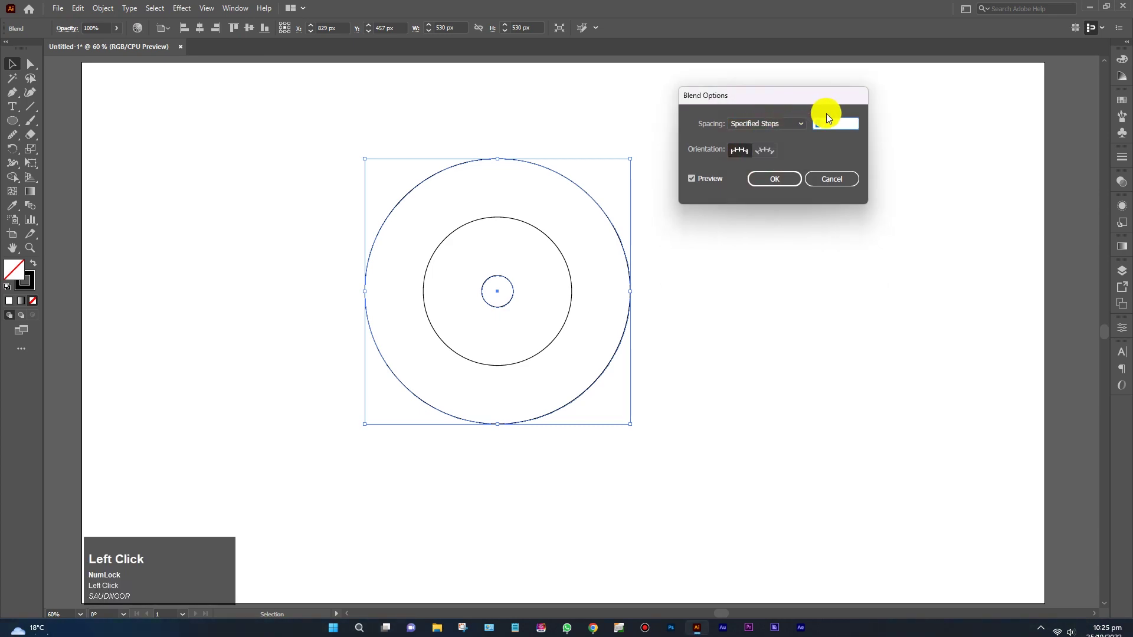
key("8")
left_click(712, 179)
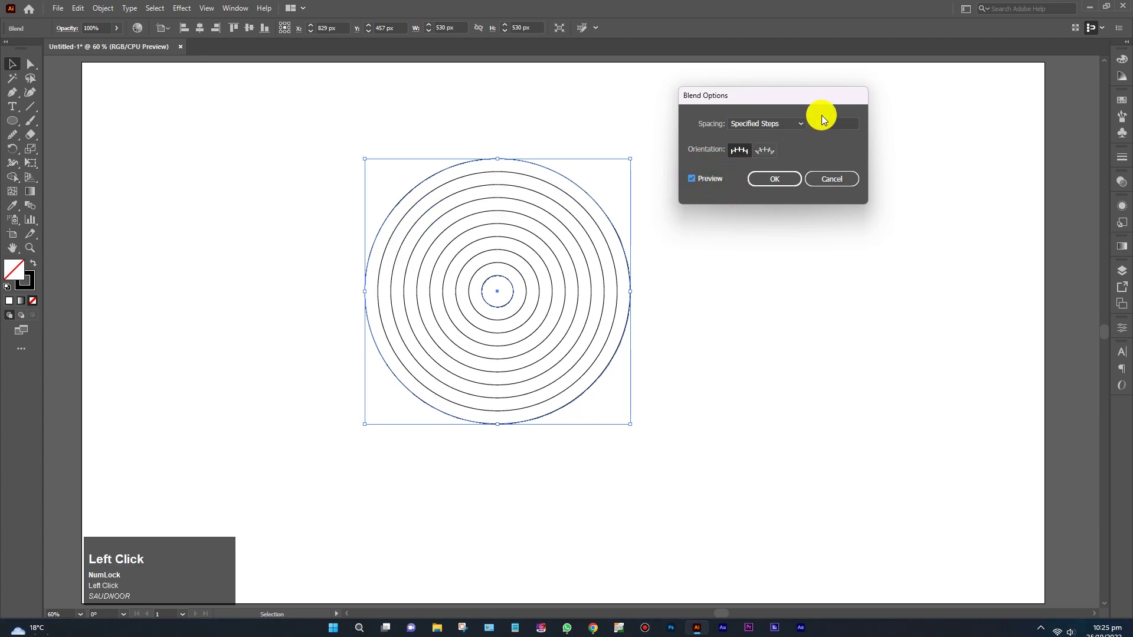
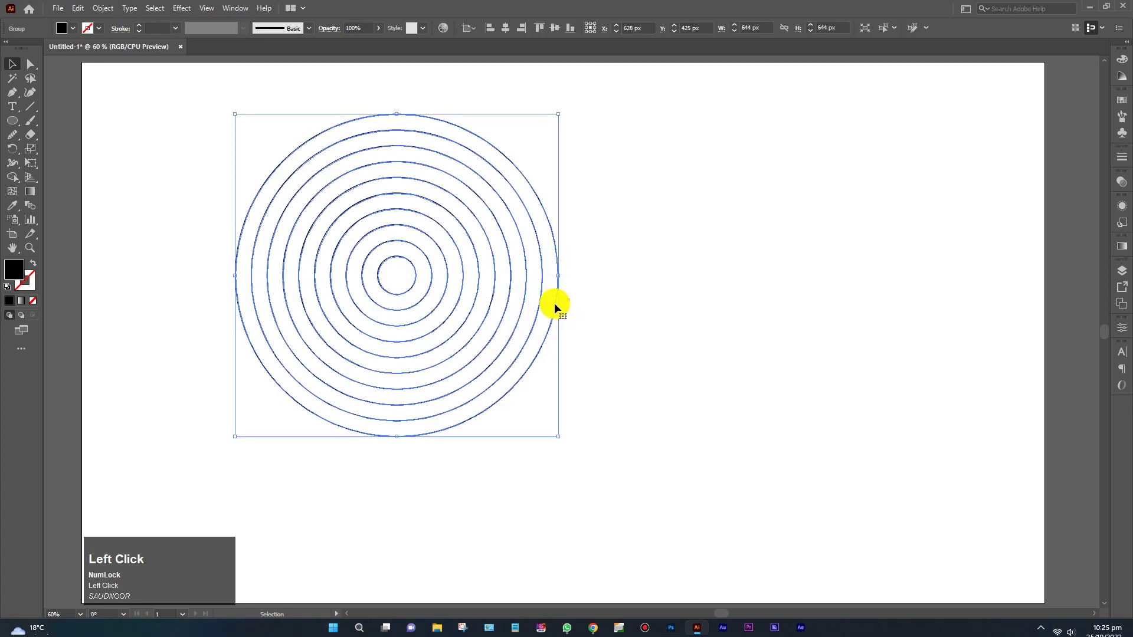
Duplicate the ring set once to the right and once below, overlapping the original.
left_click_drag(556, 308, 758, 312)
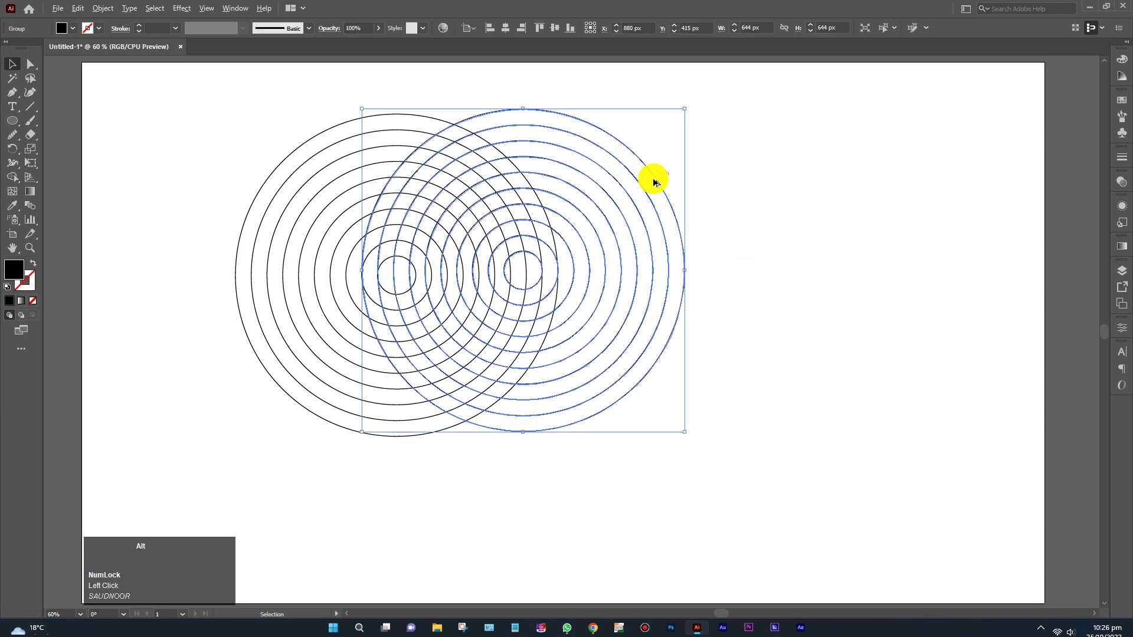
left_click_drag(656, 183, 588, 399)
Select all three ring sets together so they can be centred horizontally.
right_click(588, 398)
left_click_drag(473, 254, 588, 399)
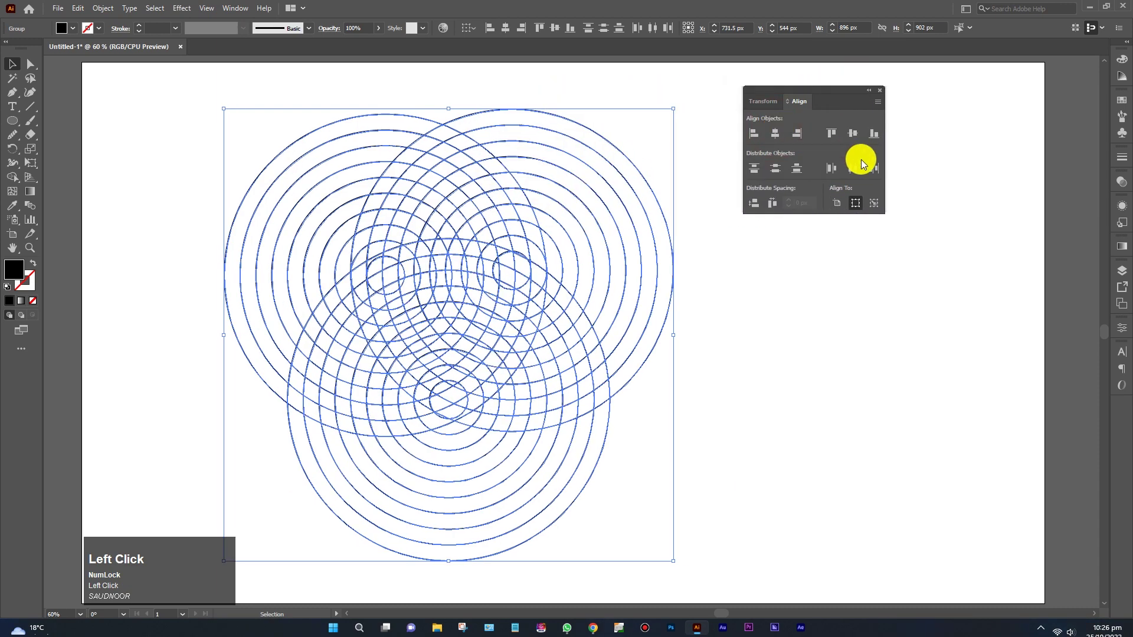
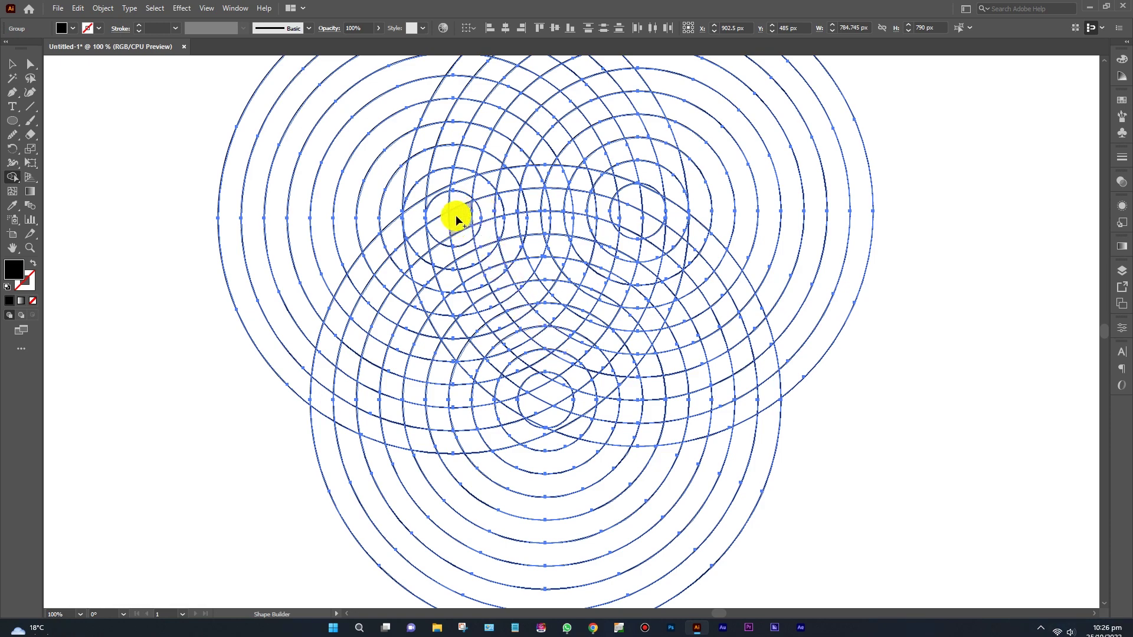
left_click_drag(458, 220, 532, 252)
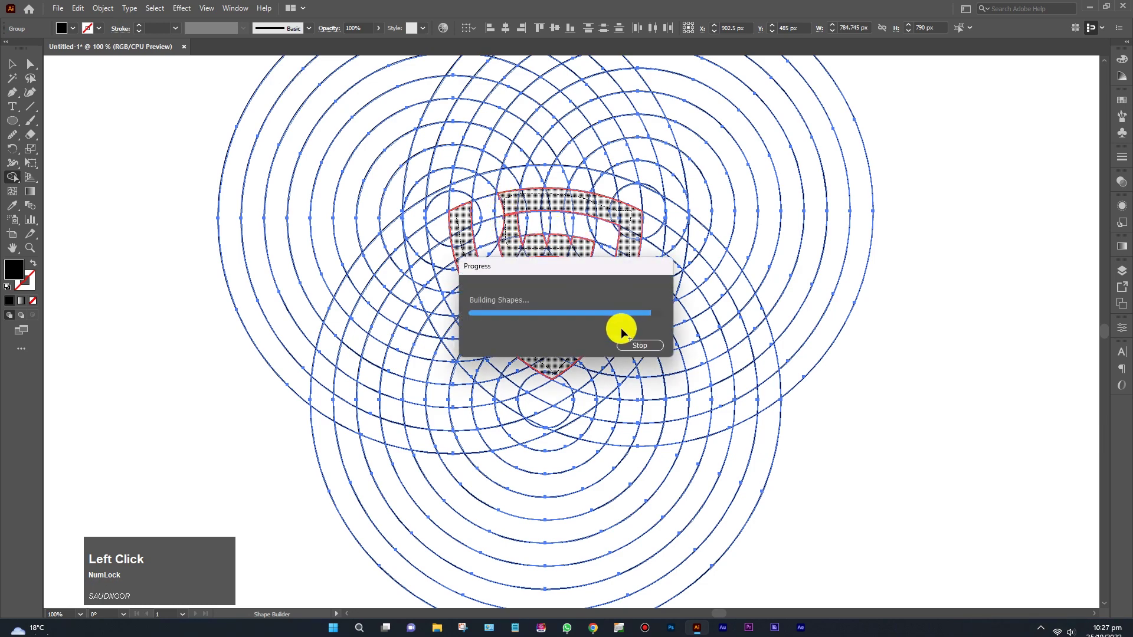
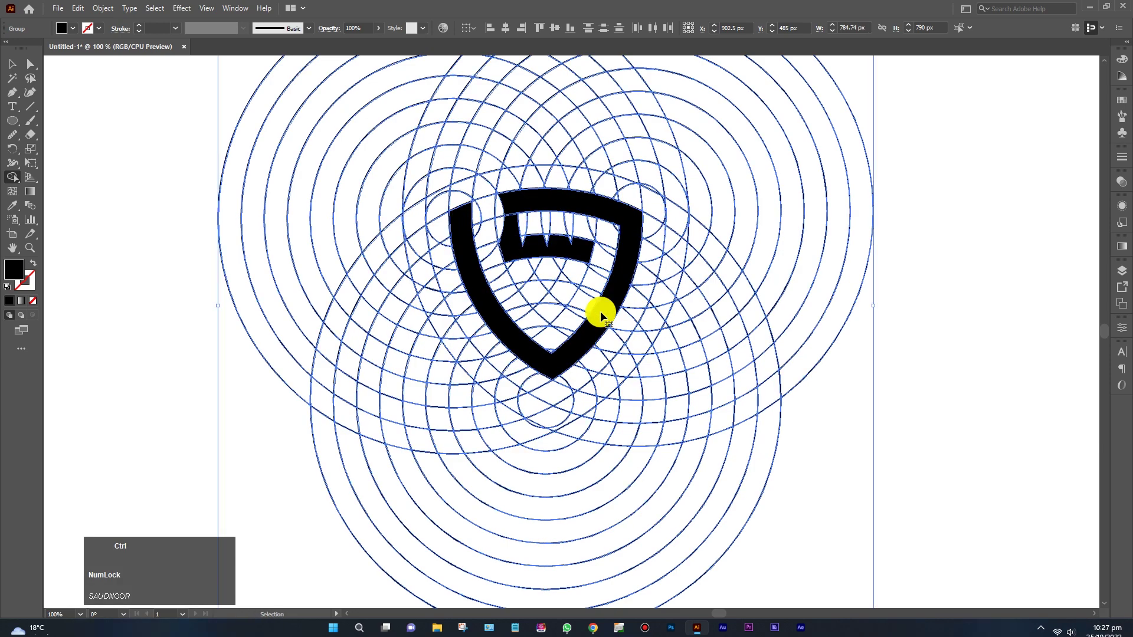
key("ctrl+z")
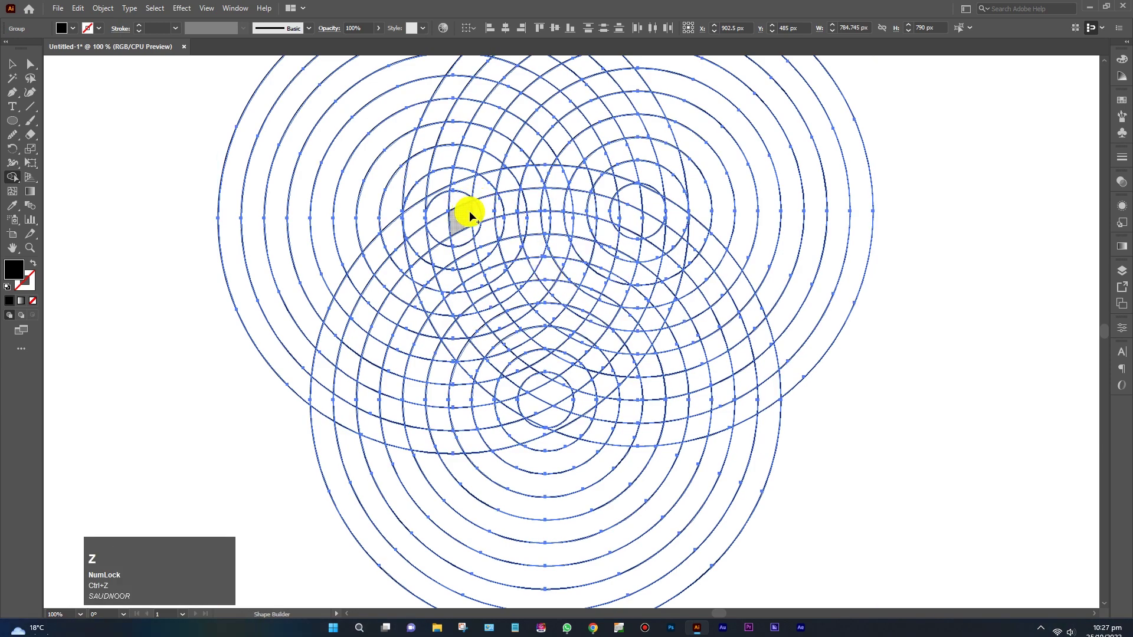
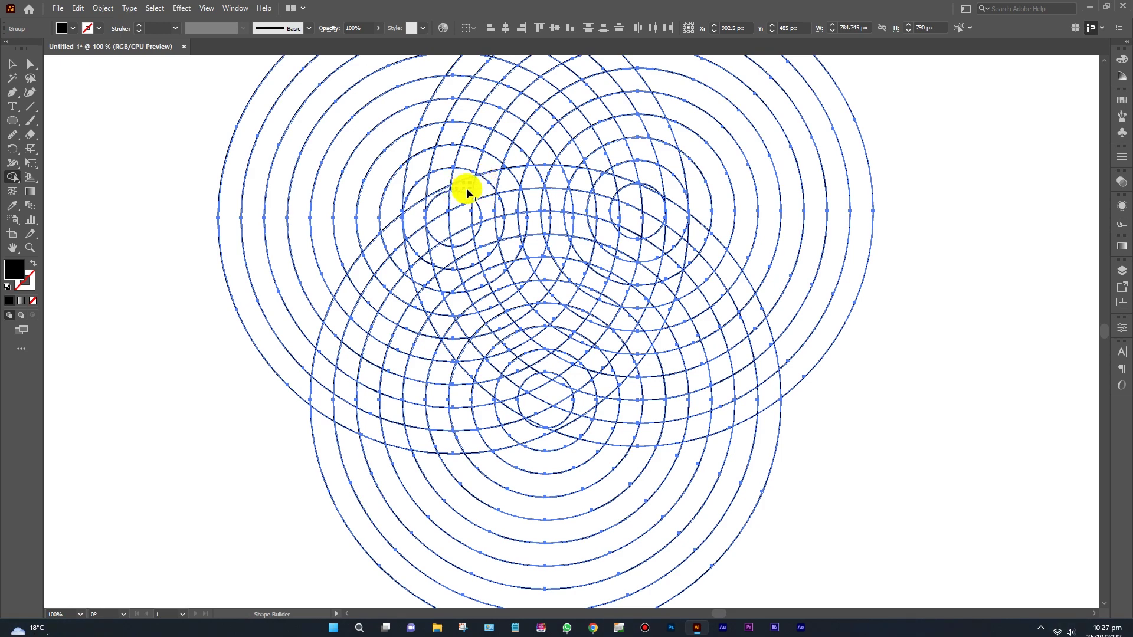
Merge the central ring segments with the Shape Builder to start the S-shield.
left_click_drag(466, 193, 580, 226)
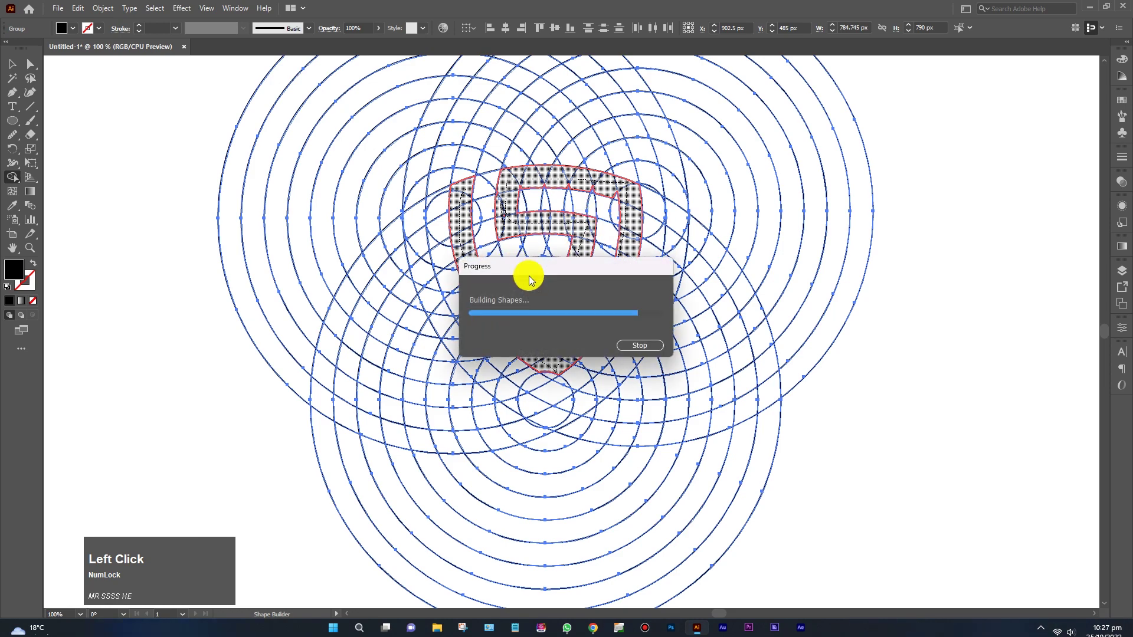
scroll("up", 3)
scroll("up", 3)
left_click_drag(576, 327, 600, 328)
scroll("up", 3)
left_click_drag(585, 338, 552, 562)
left_click_drag(552, 561, 570, 325)
Continue merging upper ring segments into the shield, panning and zooming as needed.
scroll("down", 3)
scroll("down", 3)
key("space")
left_click(601, 244)
scroll("up", 3)
scroll("up", 3)
key("space")
left_click(576, 207)
key("space")
left_click_drag(319, 165, 263, 180)
left_click_drag(263, 180, 483, 323)
Finish the solid black S-shield from the remaining segments and zoom back out.
key("space")
left_click(493, 328)
key("space")
left_click_drag(565, 352, 250, 392)
scroll("down", 3)
key("space")
double_click(181, 141)
key("space")
key("space")
scroll("down", 3)
scroll("down", 3)
scroll("down", 3)
scroll("down", 3)
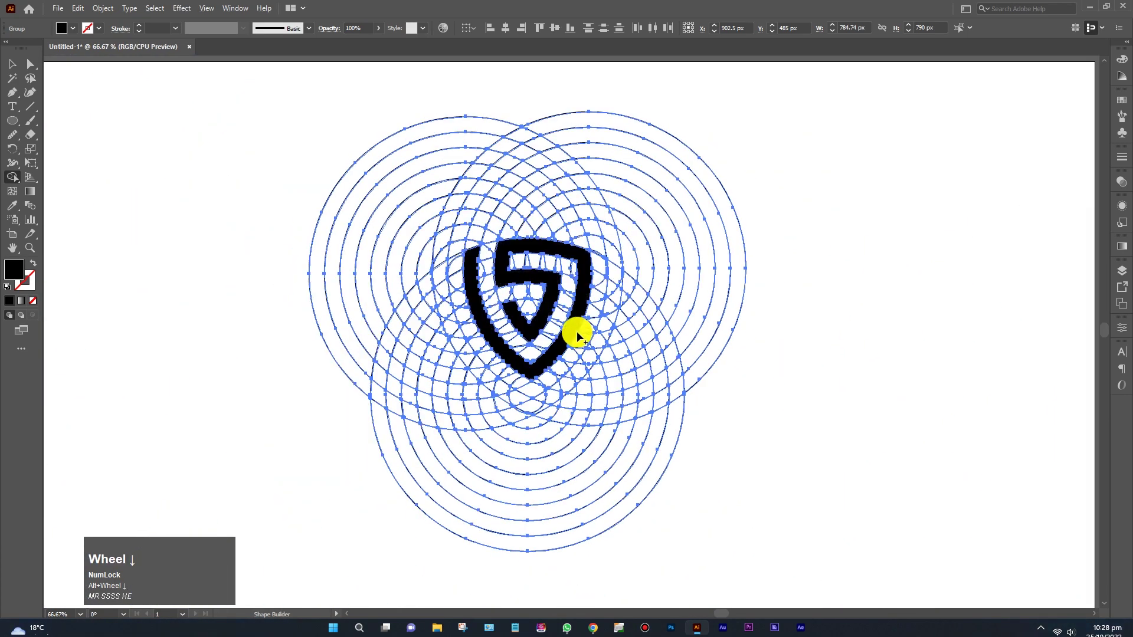
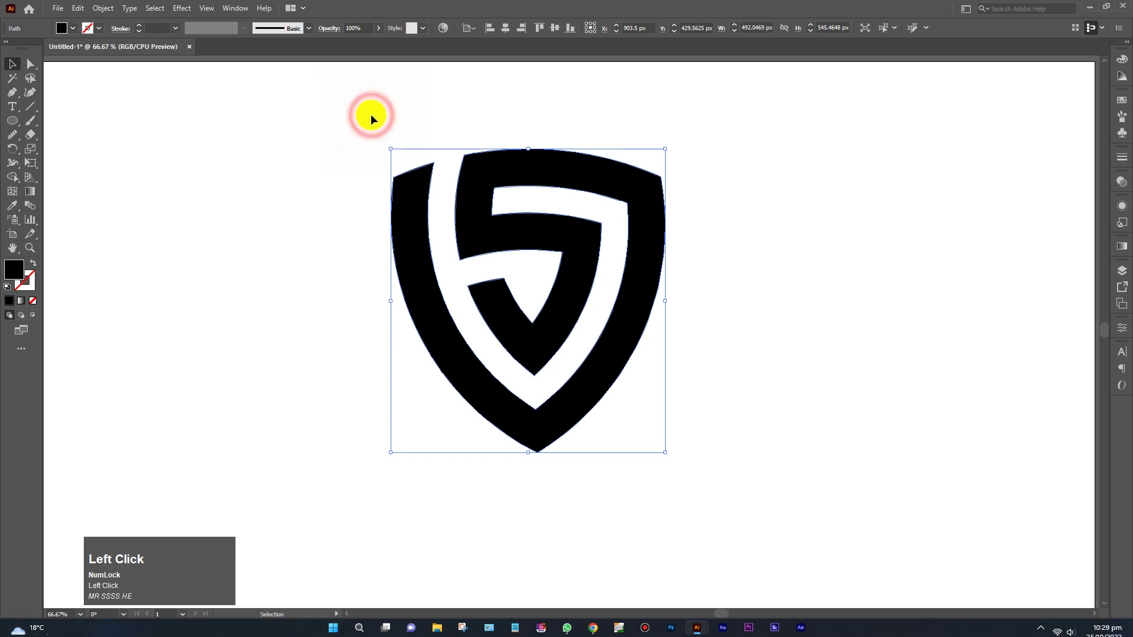
Zoom out to see the whole artboard with the finished black shield.
scroll("down", 3)
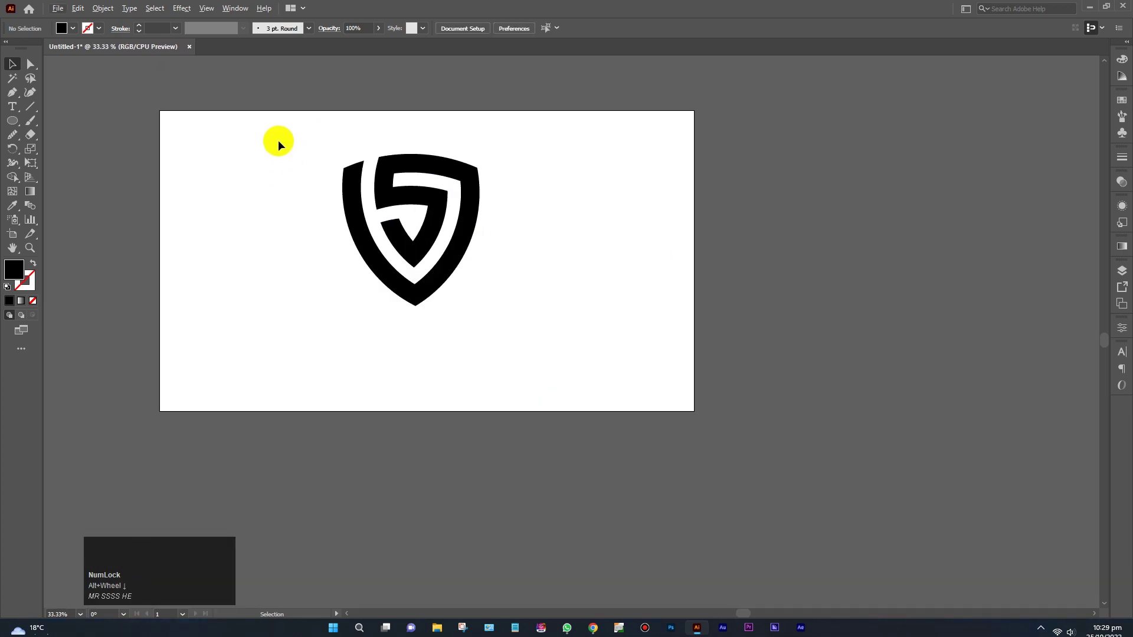
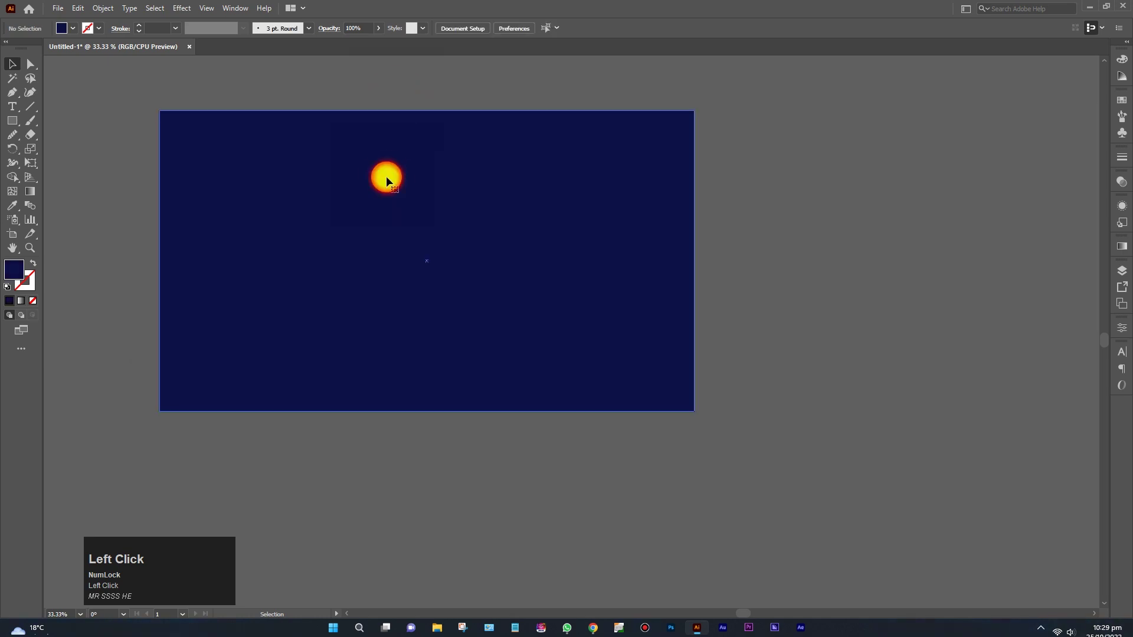
Send the navy rectangle to the back so it sits behind the shield.
right_click(400, 208)
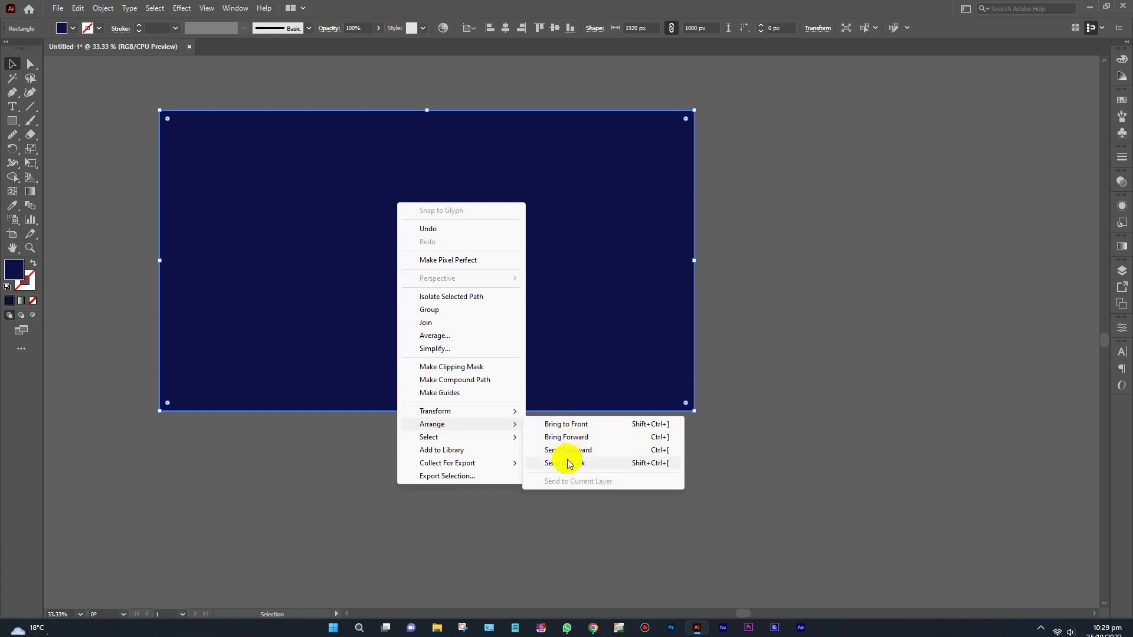
Fill the shield with yellow, shrink it slightly and move it higher on the navy background.
left_click_drag(575, 468, 475, 168)
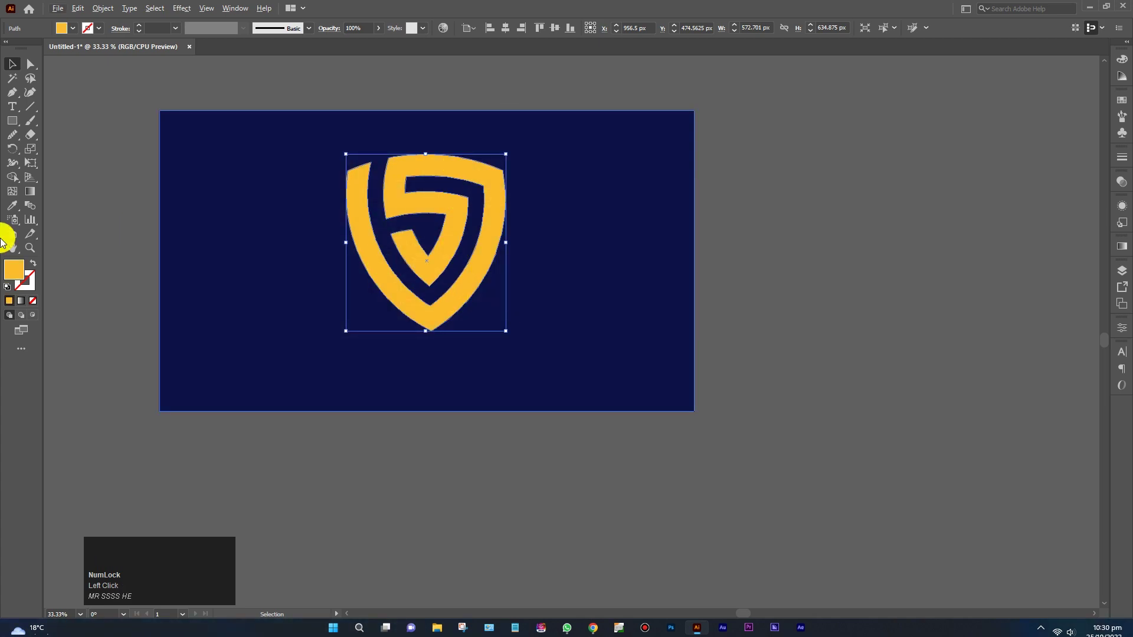
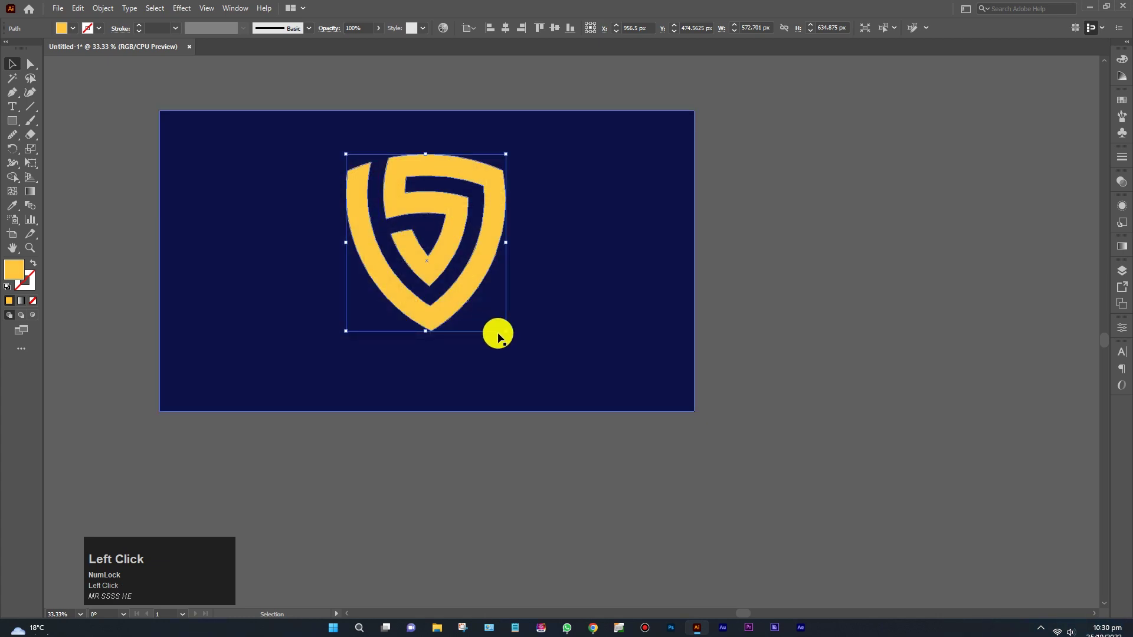
left_click_drag(20, 279, 485, 175)
left_click(509, 332)
left_click_drag(517, 359, 494, 295)
left_click(493, 295)
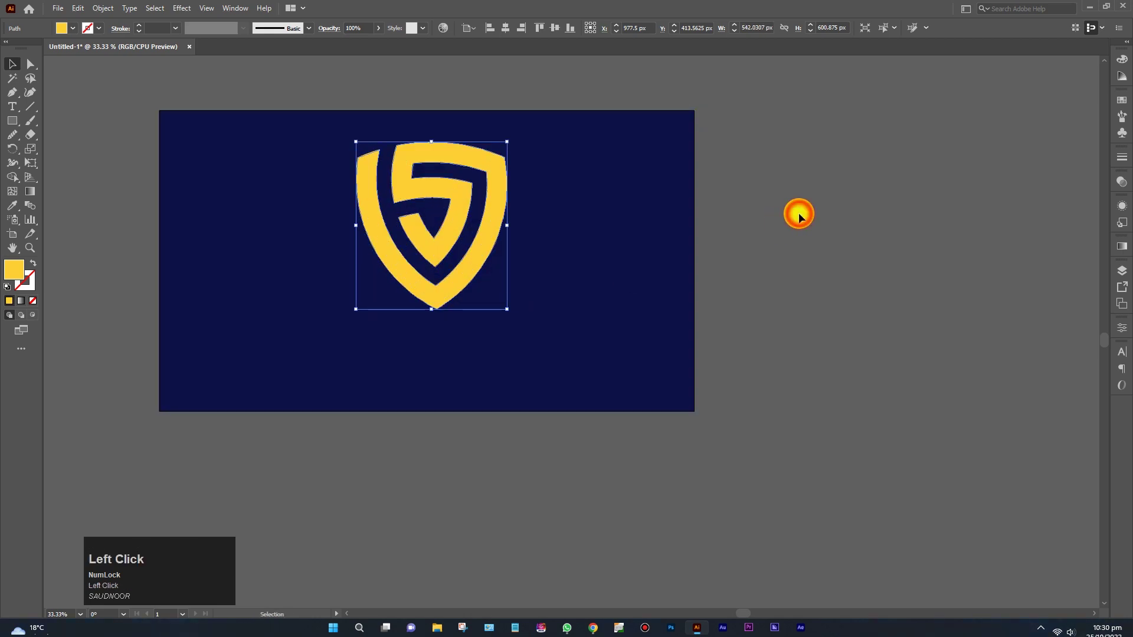
Zoom in on the artwork and clear the selection.
scroll("up", 3)
key("space")
left_click(414, 314)
key("space")
Add the text SAUD with the Type Tool and apply light letter spacing to it.
right_click(17, 113)
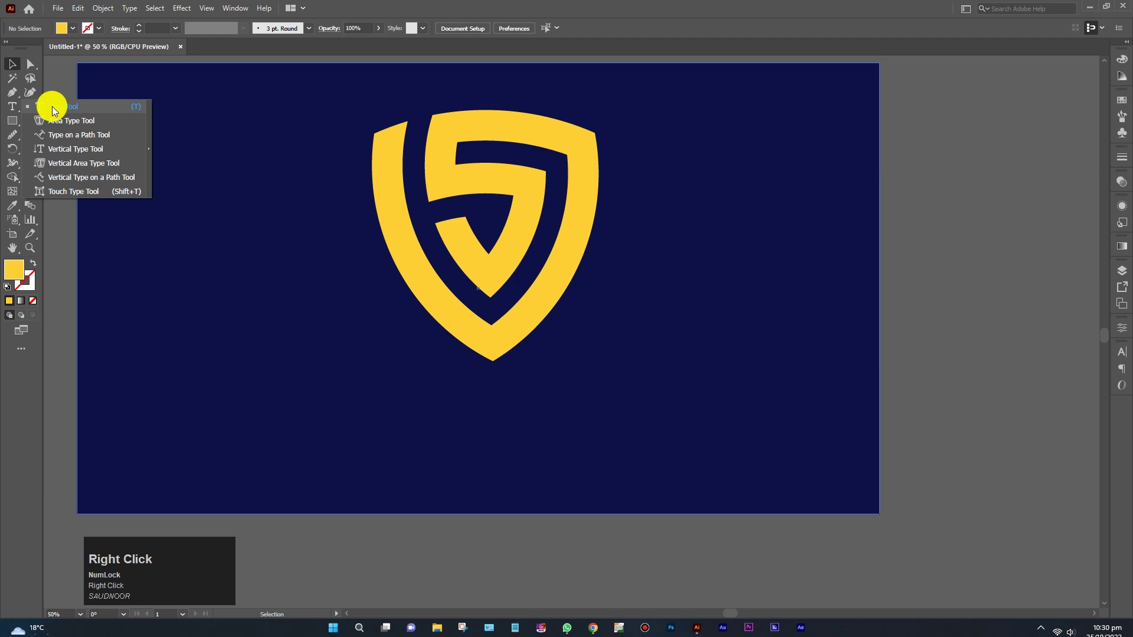
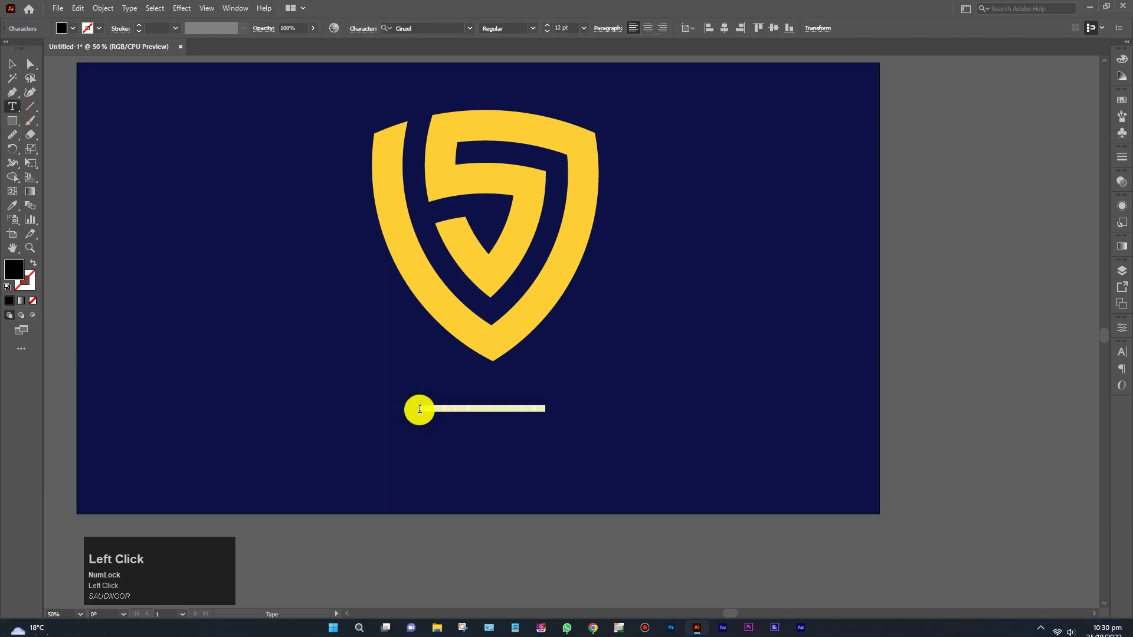
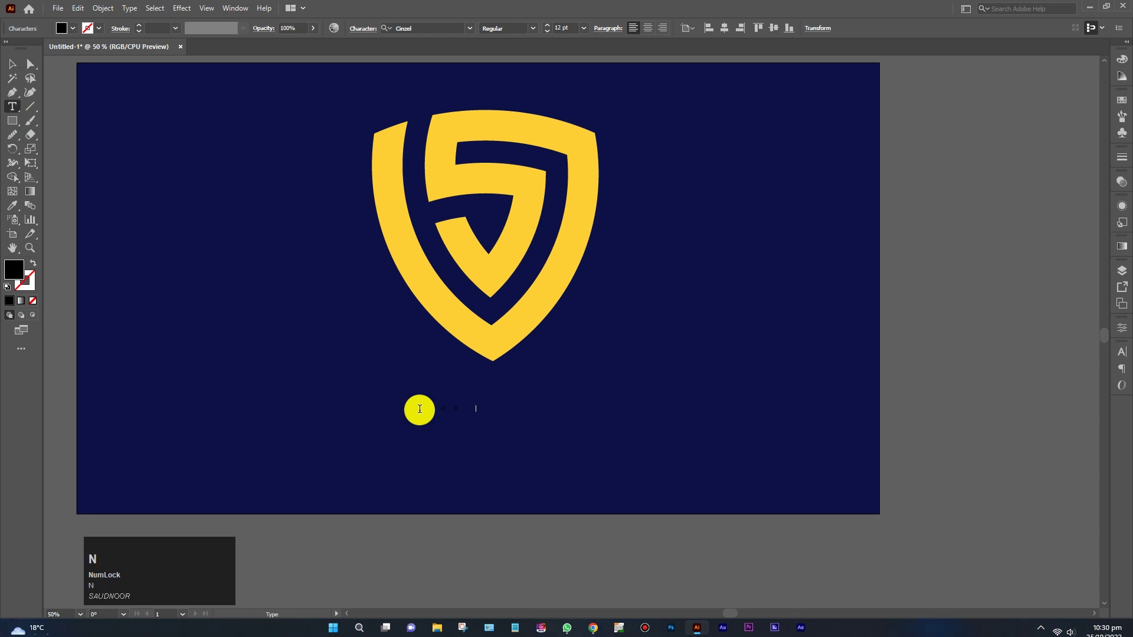
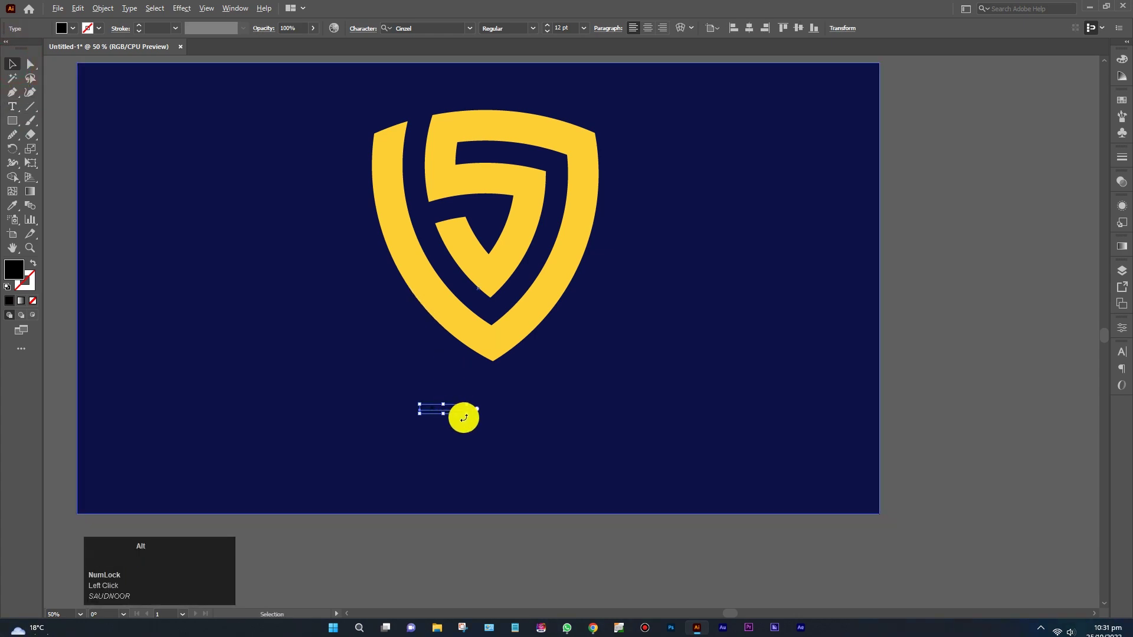
left_click(470, 418)
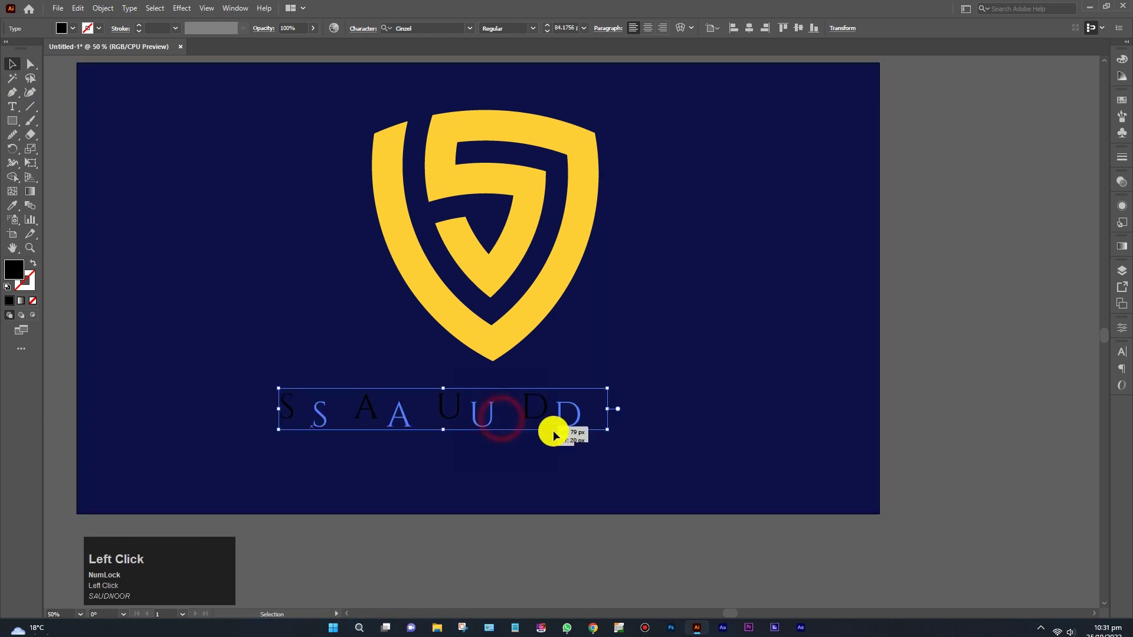
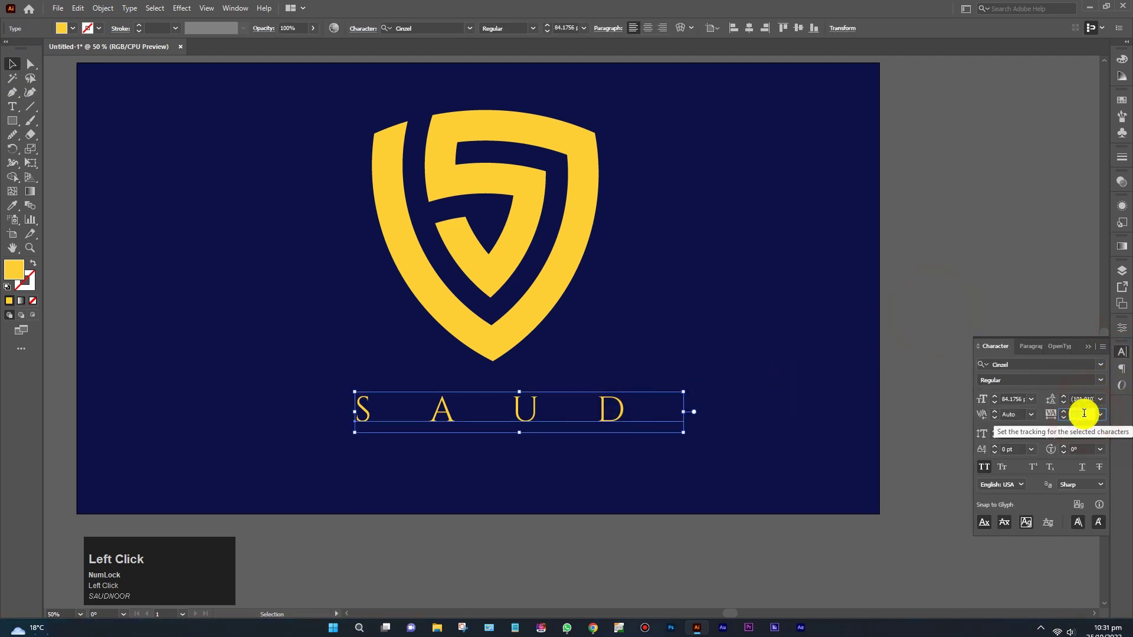
key("0")
key("Return")
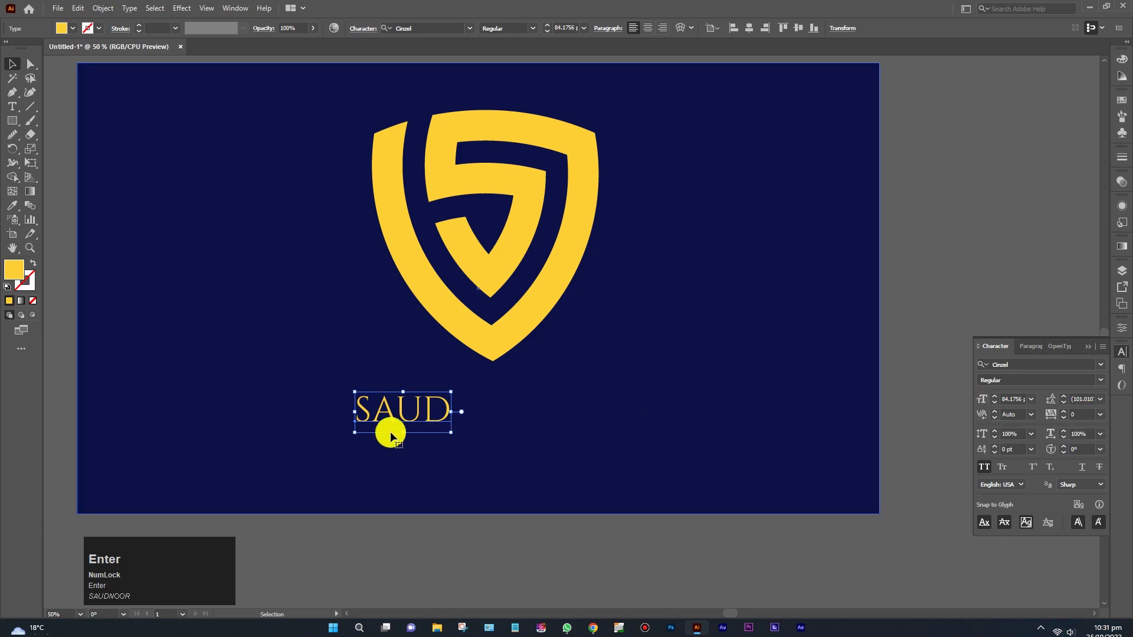
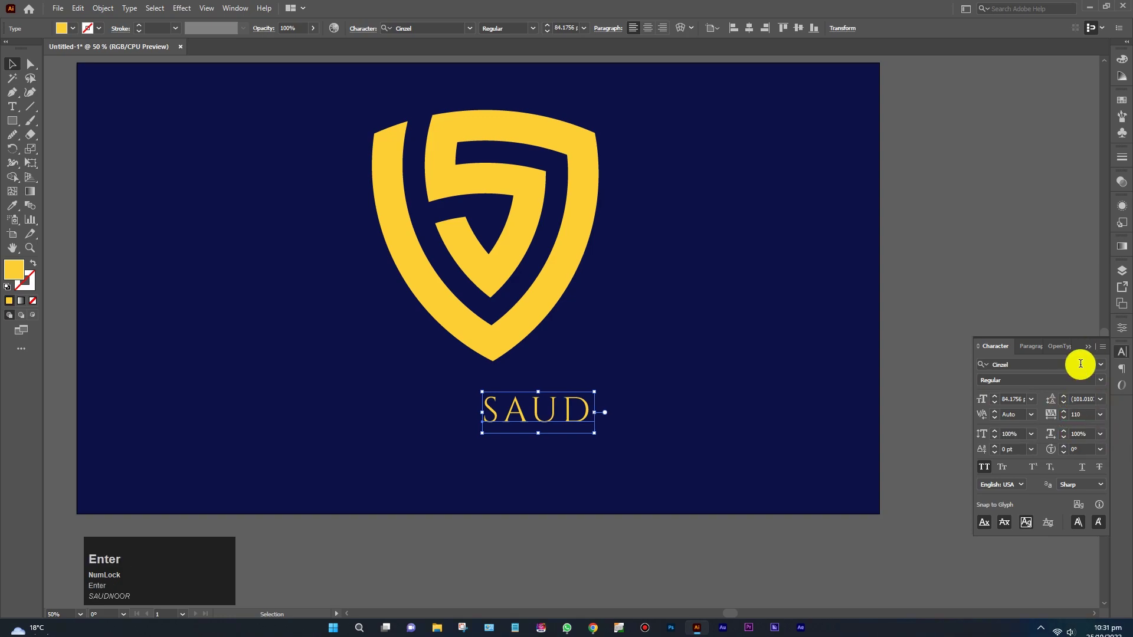
Search the font list for Cinzel in the Character panel.
left_click(1108, 370)
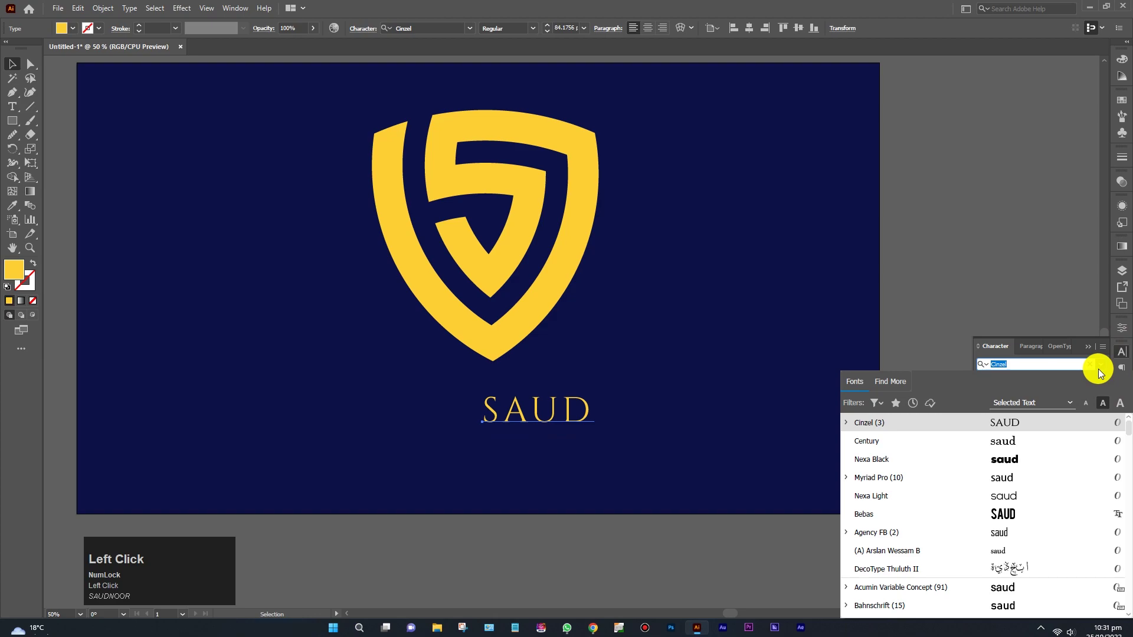
key("c")
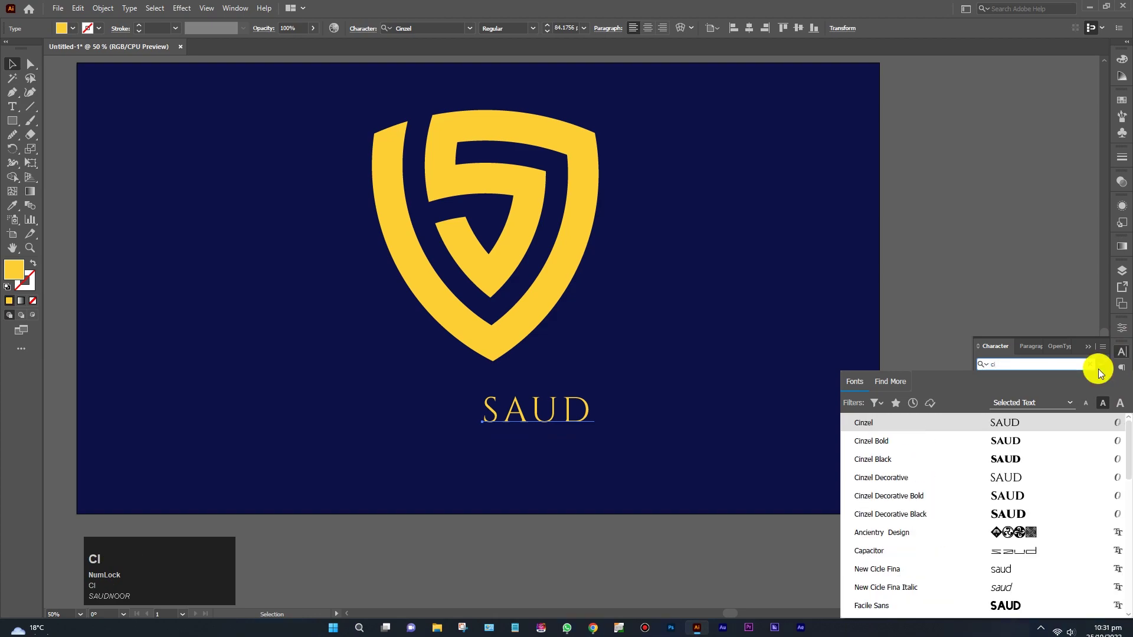
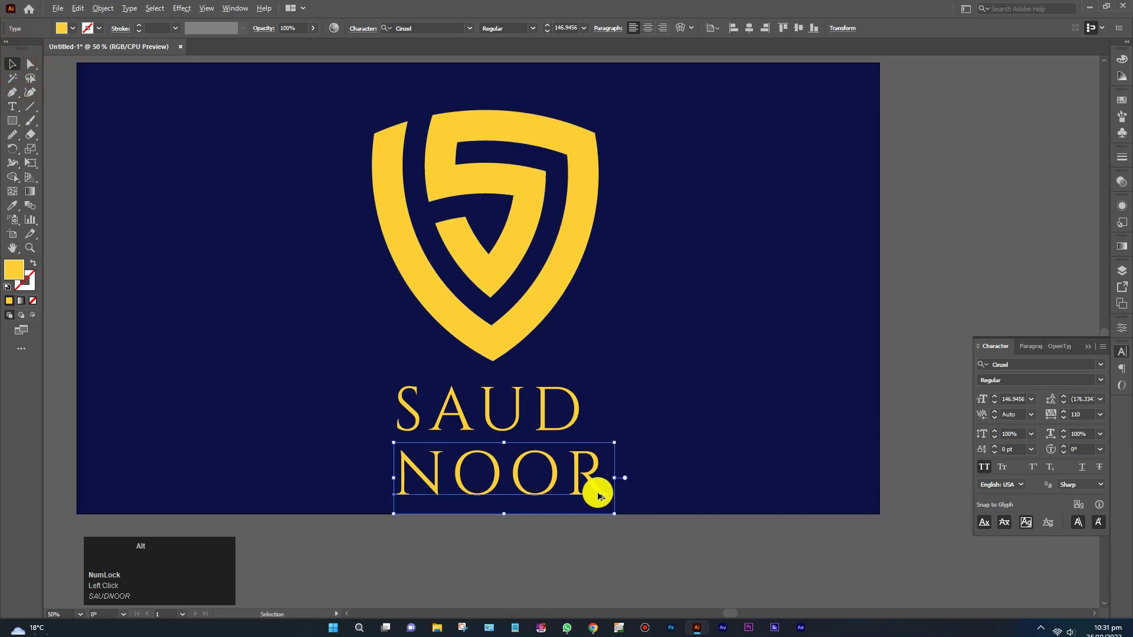
Scale NOOR down into a small line sitting beneath SAUD.
left_click_drag(617, 516, 449, 473)
left_click_drag(449, 473, 472, 549)
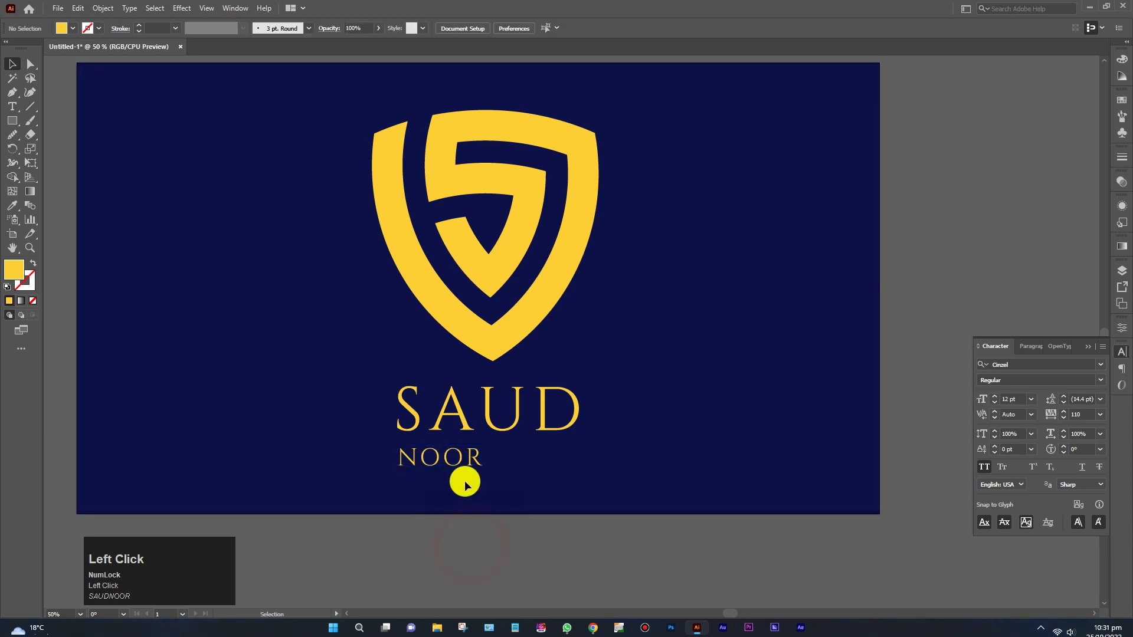
left_click_drag(488, 475, 552, 538)
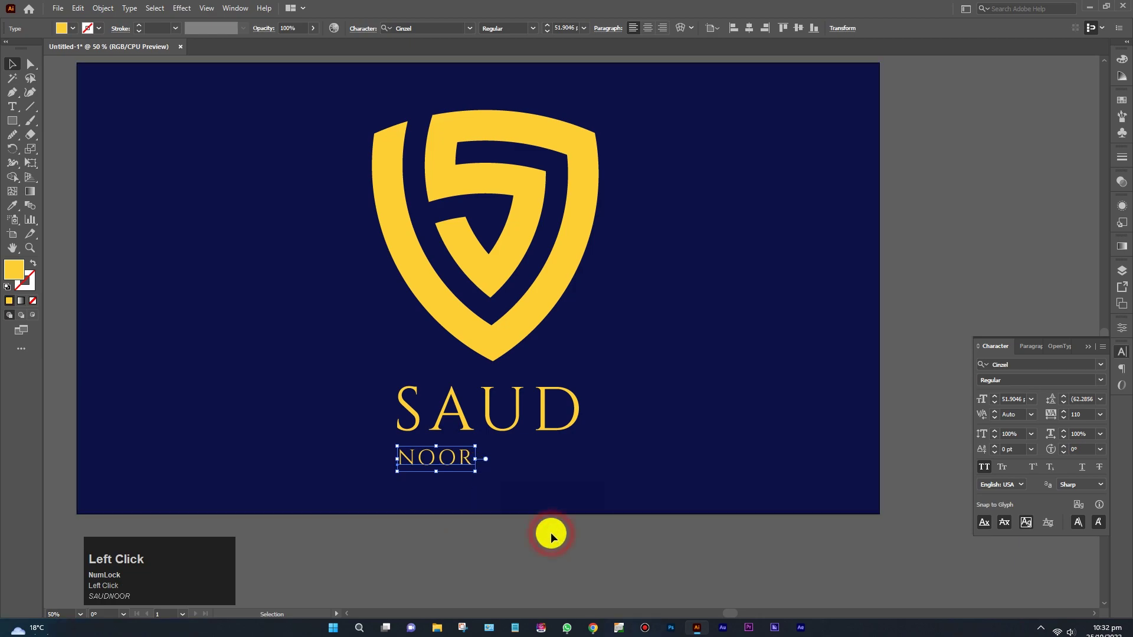
Widen NOOR's letter spacing, setting its tracking to 200.
left_click_drag(477, 476, 1081, 415)
type("2")
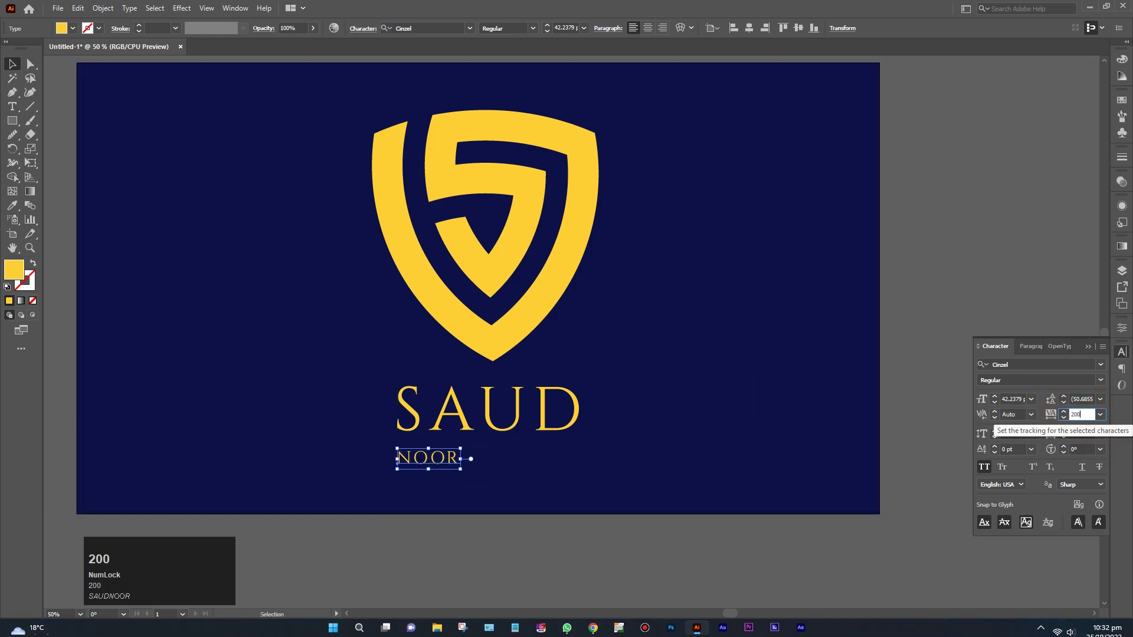
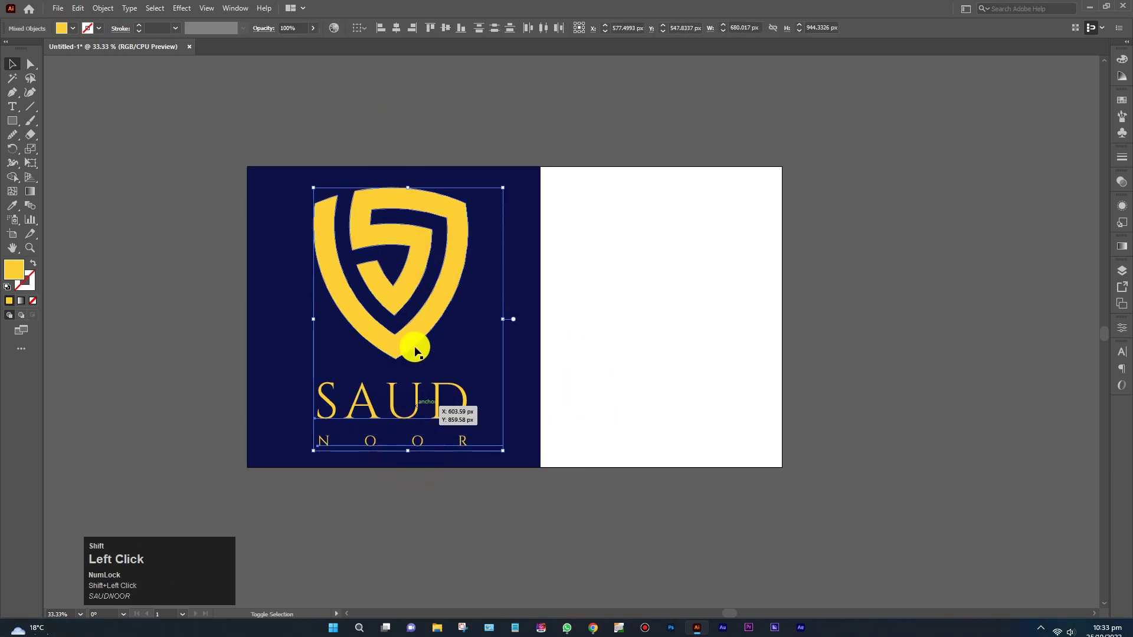
Position the yellow logo on the navy artboard and copy it onto the white artboard.
left_click_drag(435, 318, 525, 320)
key("ctrl+z")
Fill the copy with the navy swatch and adjust its size and position on the white artboard.
left_click(599, 438)
left_click_drag(705, 311, 709, 313)
scroll("down", 3)
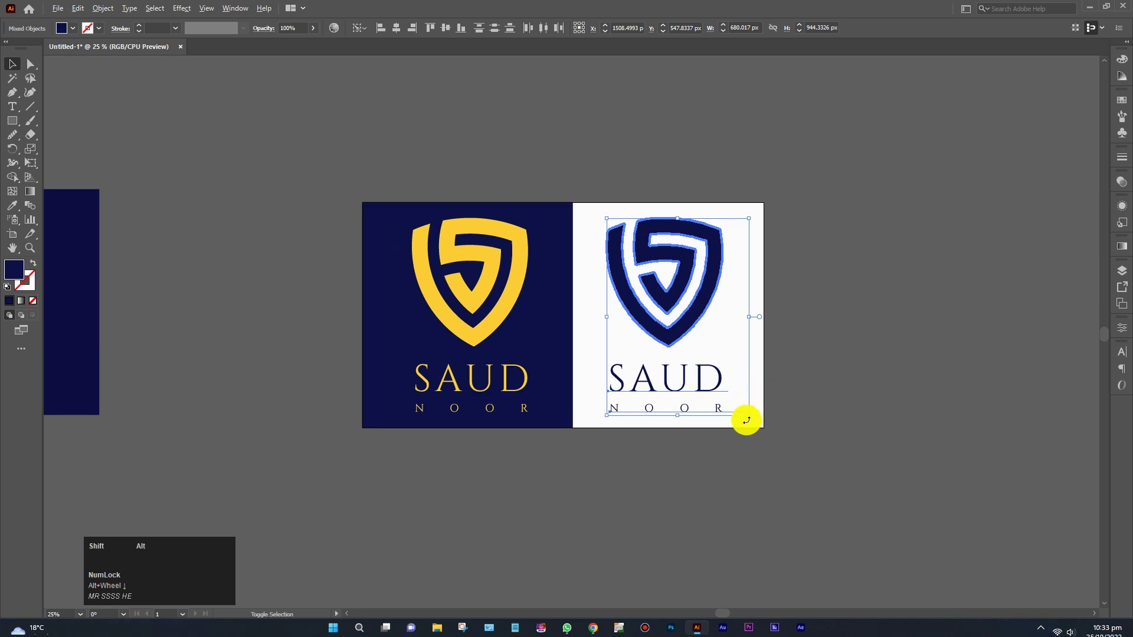